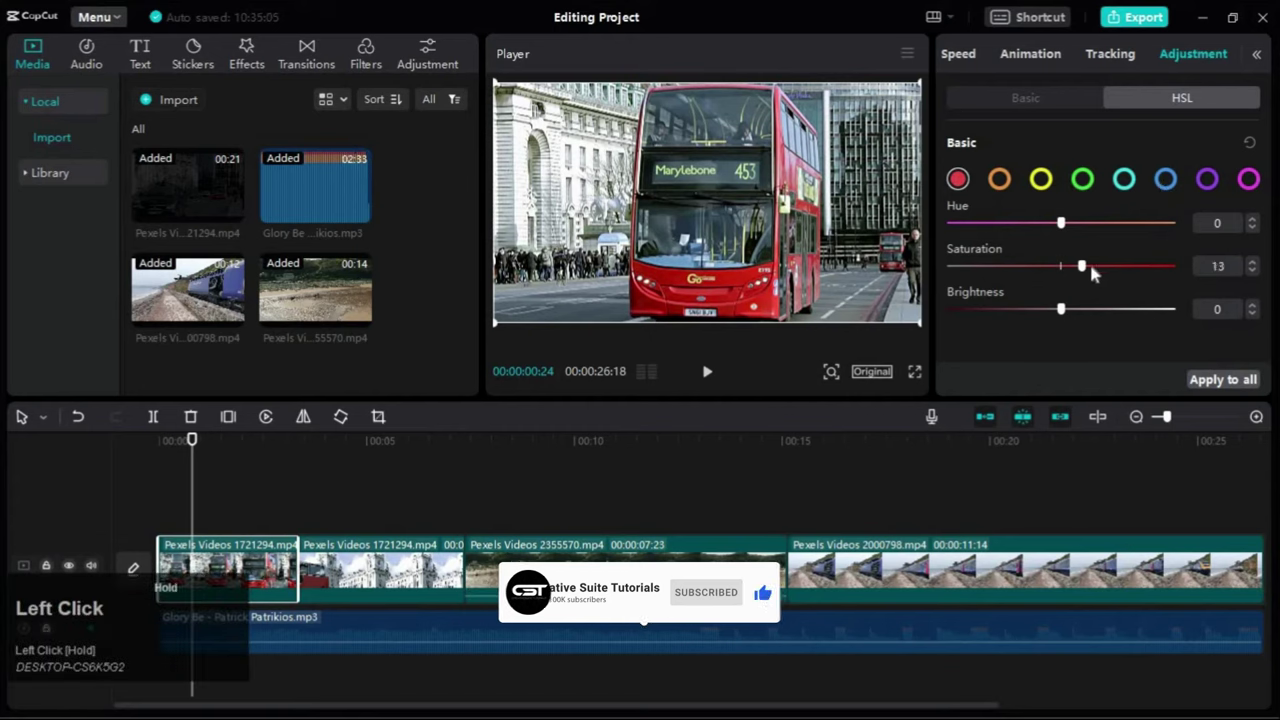
Try red HSL saturation and brightness tweaks on the bus clip, then undo them back to zero
{"action": "scroll", "scroll_direction": "up", "scroll_amount": 3}
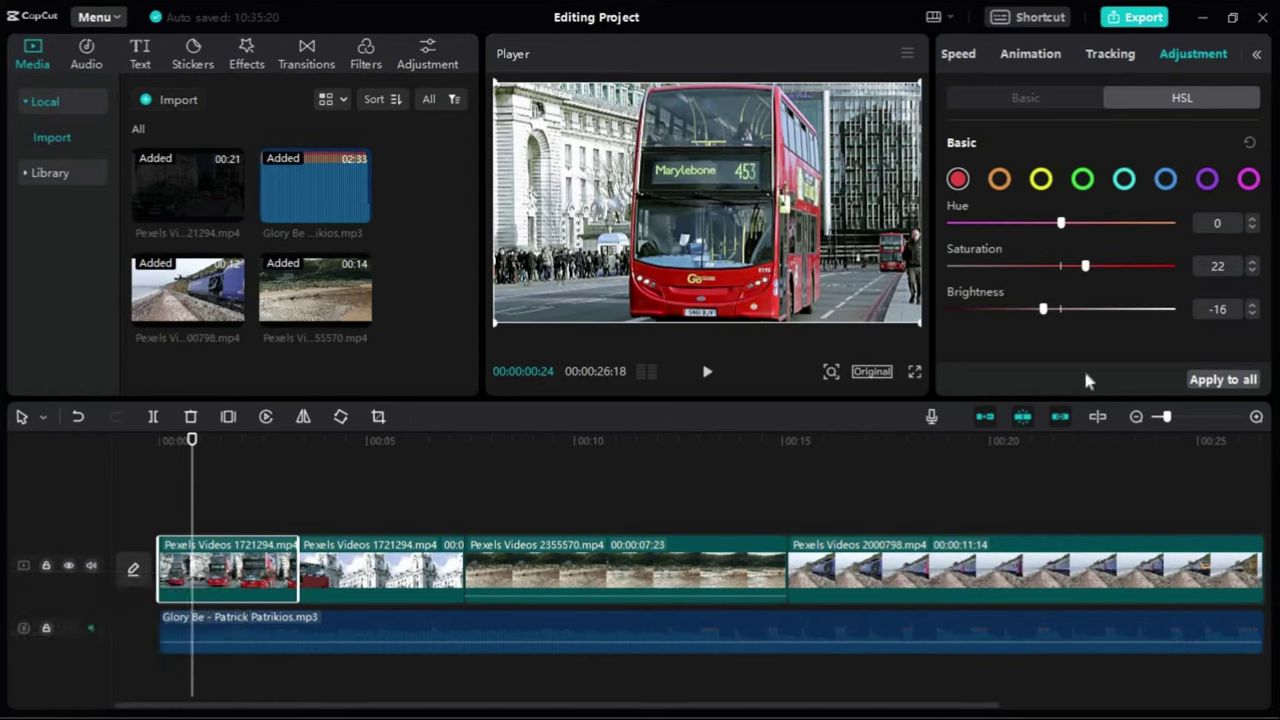
{"action": "scroll", "scroll_direction": "up", "scroll_amount": 3}
{"action": "key", "text": "ctrl+z"}
Show the Customized presets in the Adjustment library to reach the Custom adjustment layer
{"action": "left_click", "coordinate": [231, 516]}
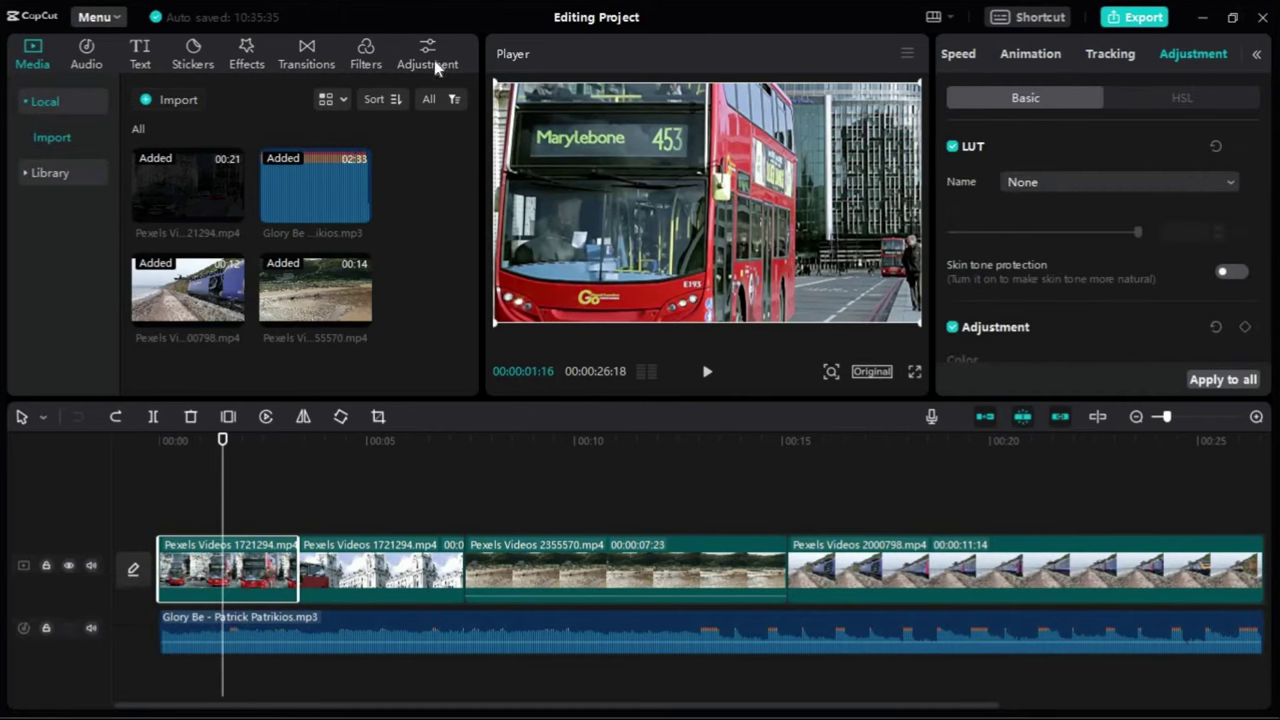
{"action": "left_click", "coordinate": [444, 56]}
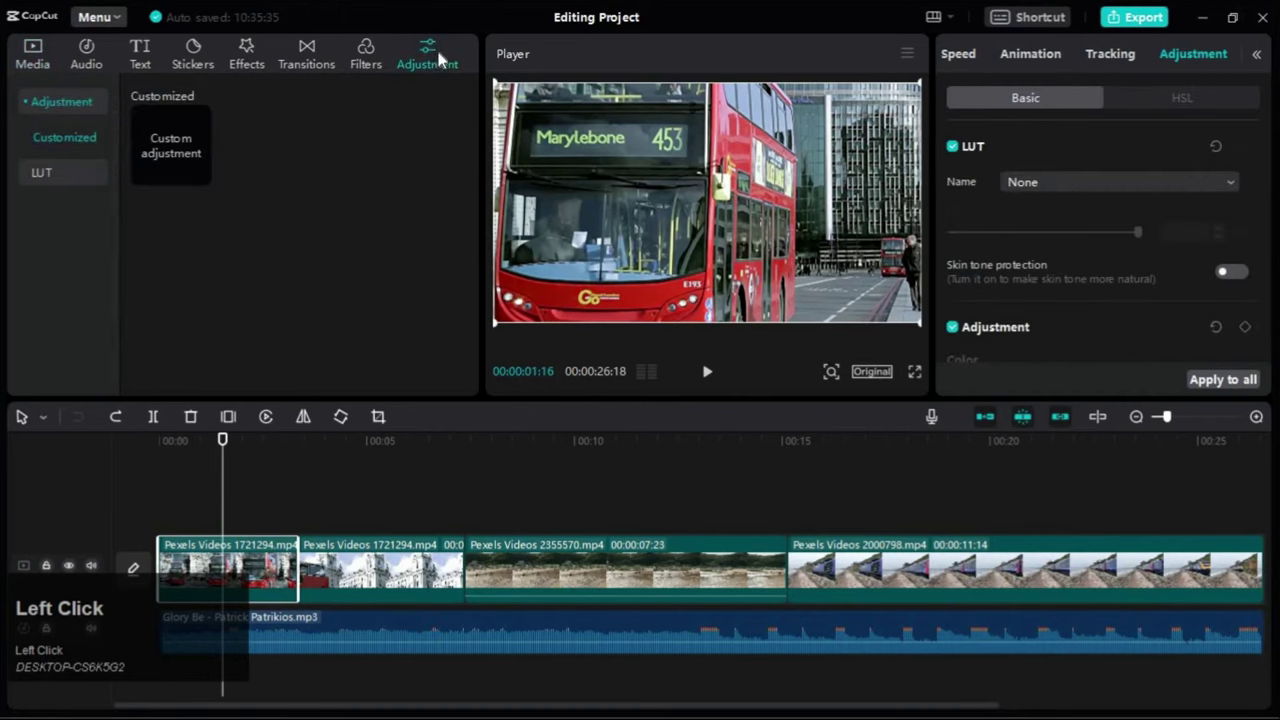
{"action": "left_click", "coordinate": [226, 486]}
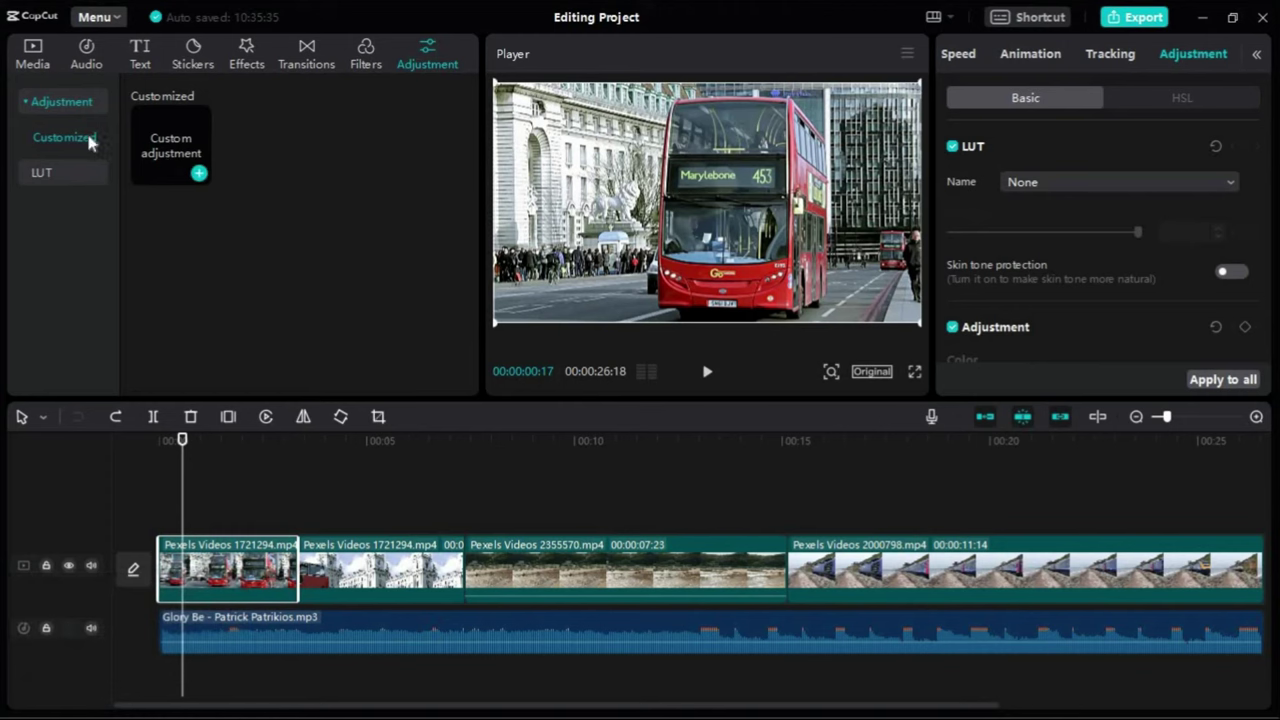
Add the Custom adjustment layer onto its own track above the clips at the project start
{"action": "left_click", "coordinate": [207, 178]}
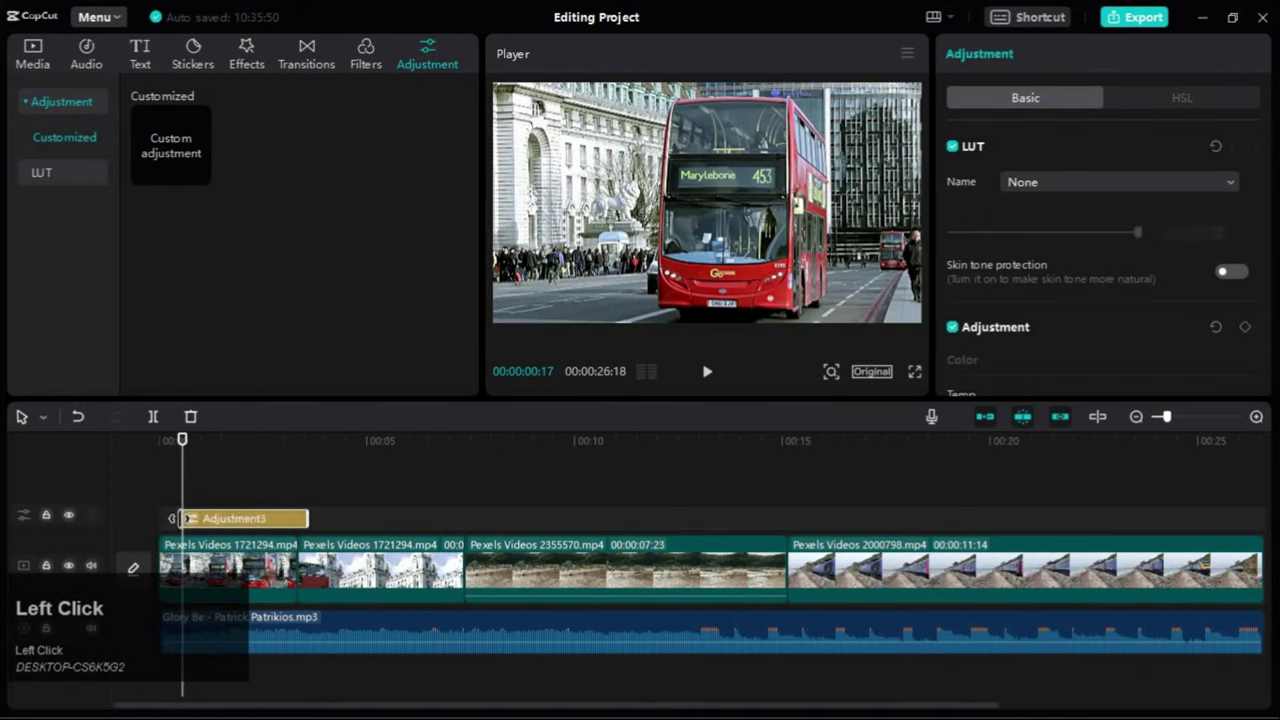
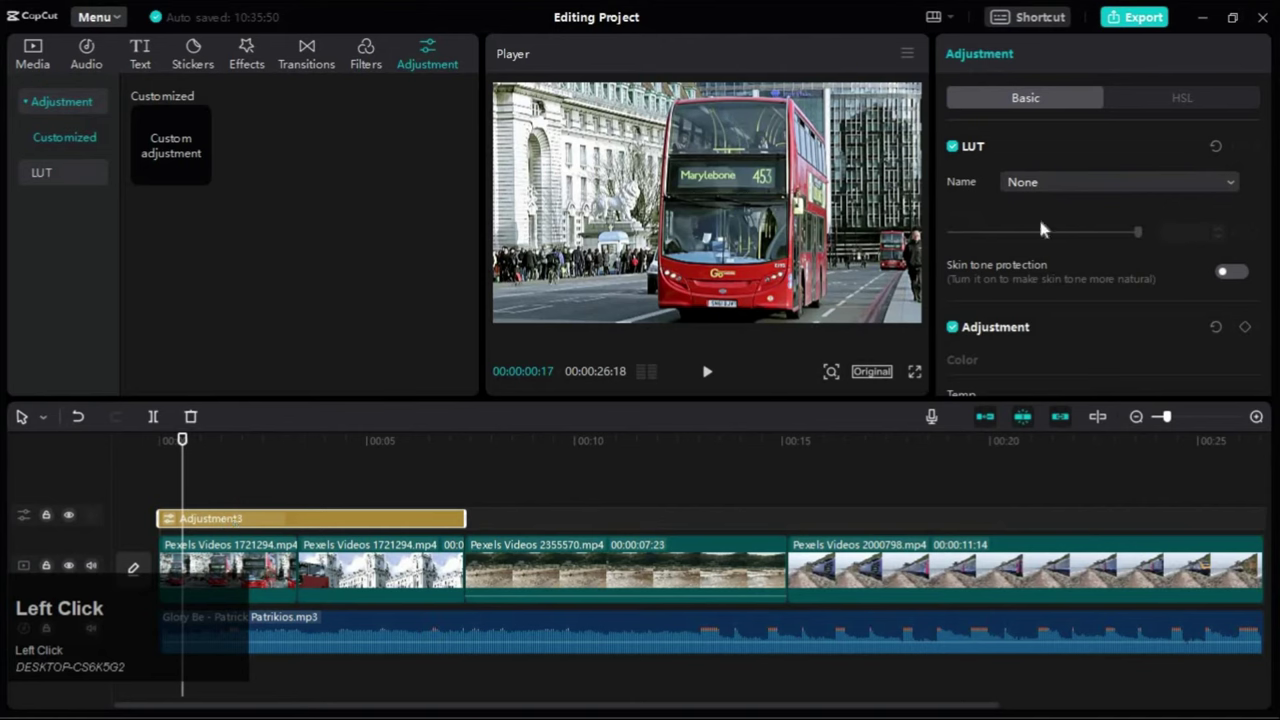
Set the adjustment layer's Saturation to 25, preview it, and trim its start to about 00:01
{"action": "scroll", "scroll_direction": "down", "scroll_amount": 3}
{"action": "left_click_drag", "start_coordinate": [1099, 280], "coordinate": [1035, 312]}
{"action": "scroll", "scroll_direction": "down", "scroll_amount": 3}
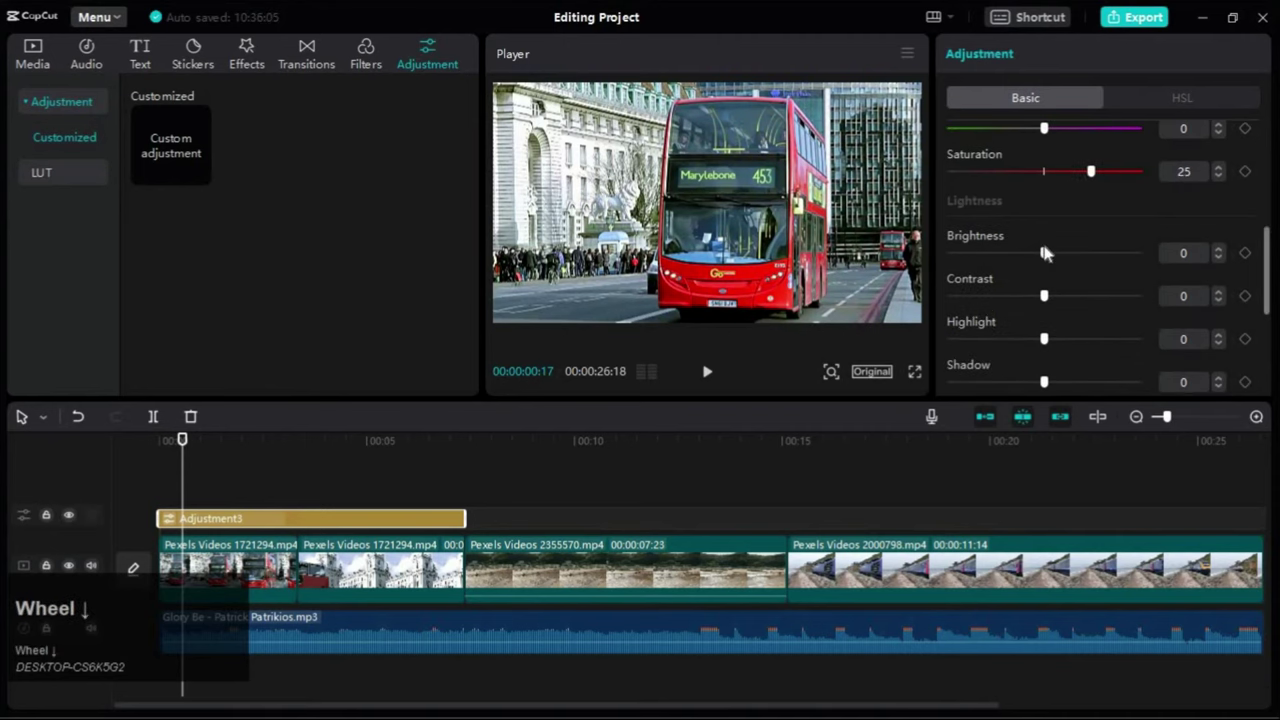
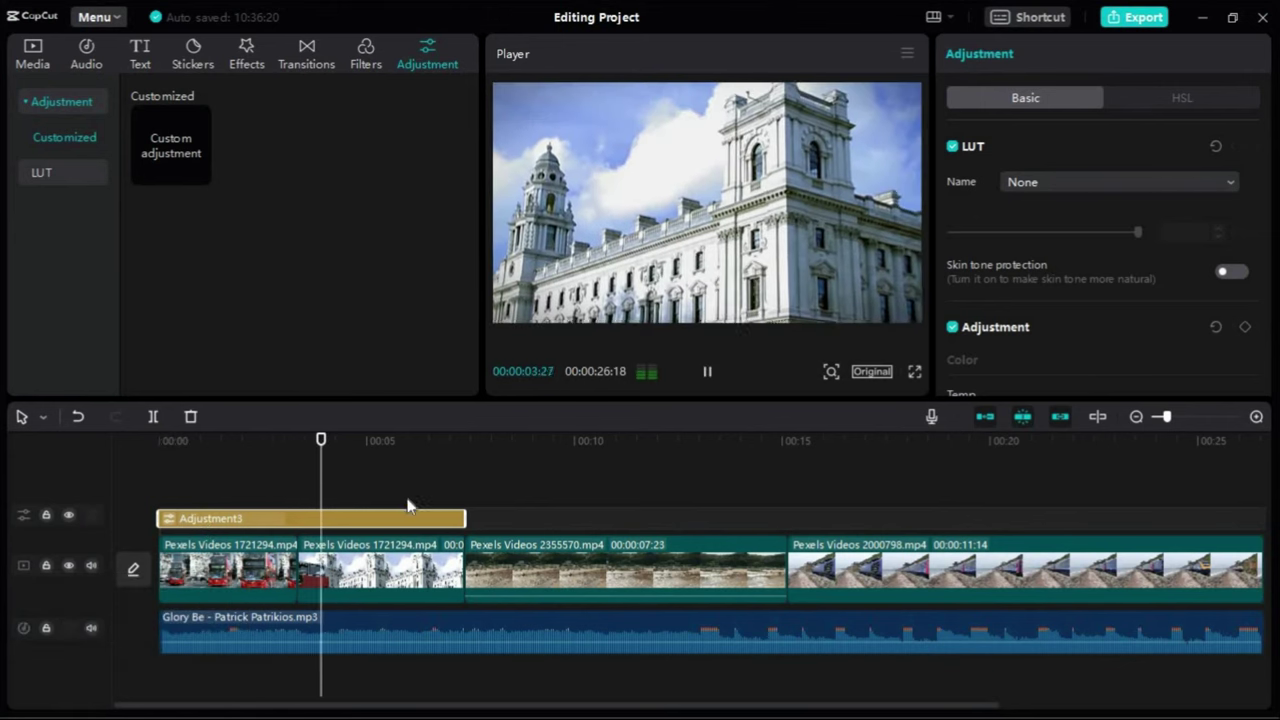
{"action": "key", "text": "space"}
{"action": "left_click", "coordinate": [171, 450]}
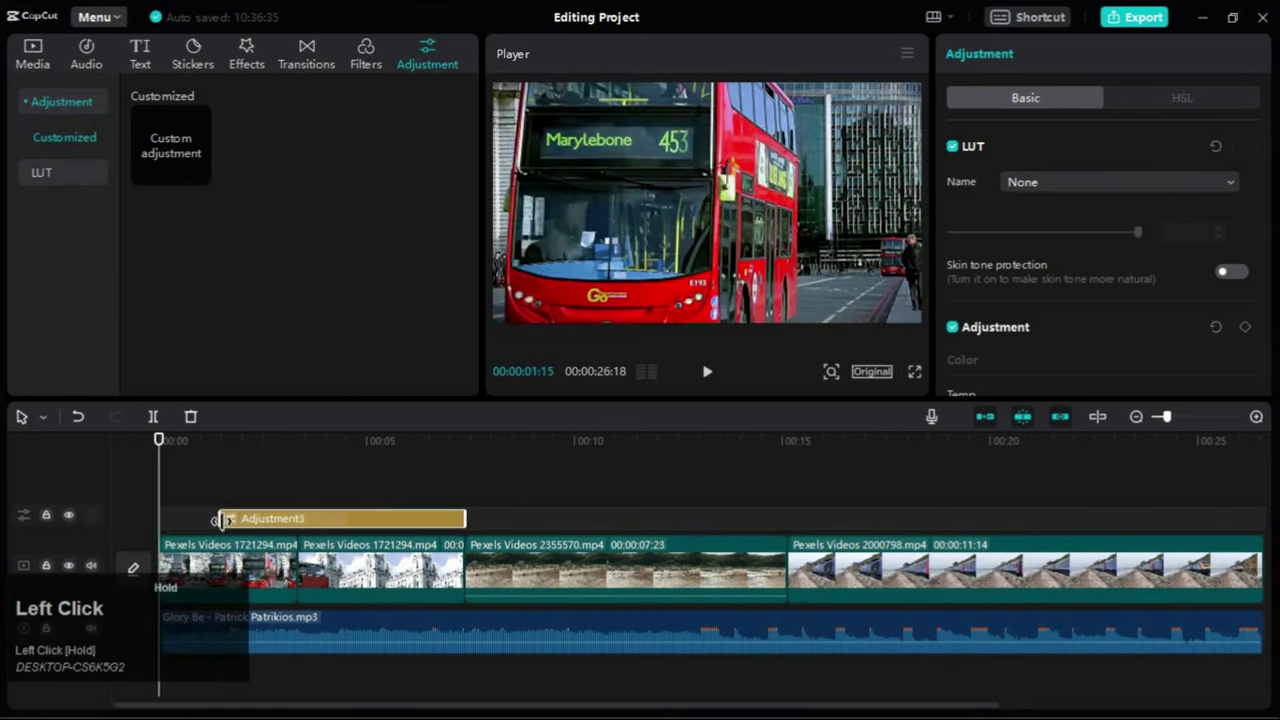